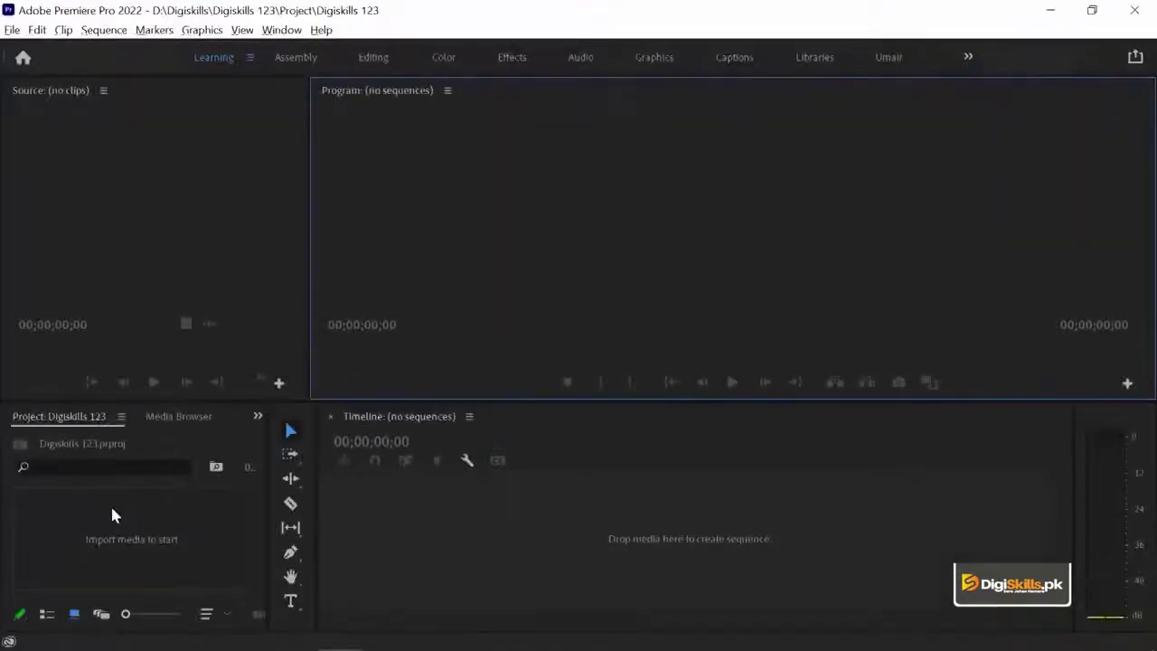
# Step: Switch to the Umair workspace layout with the empty project panel beside the monitors
pyautogui.click(118, 514)
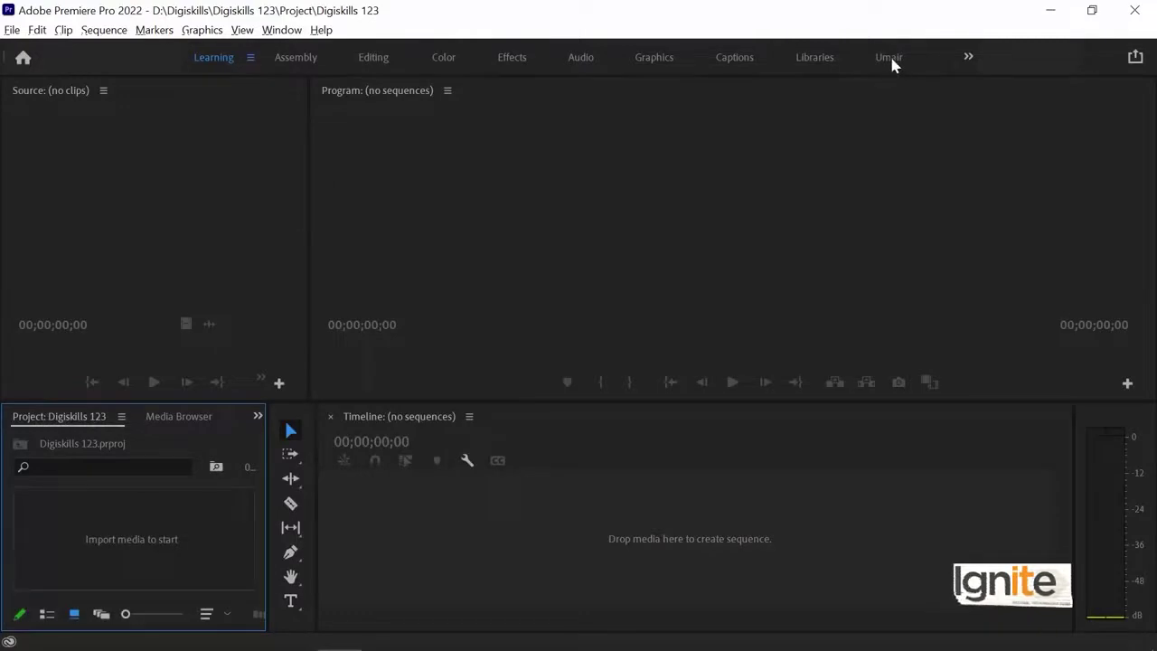
pyautogui.click(899, 63)
pyautogui.click(793, 161)
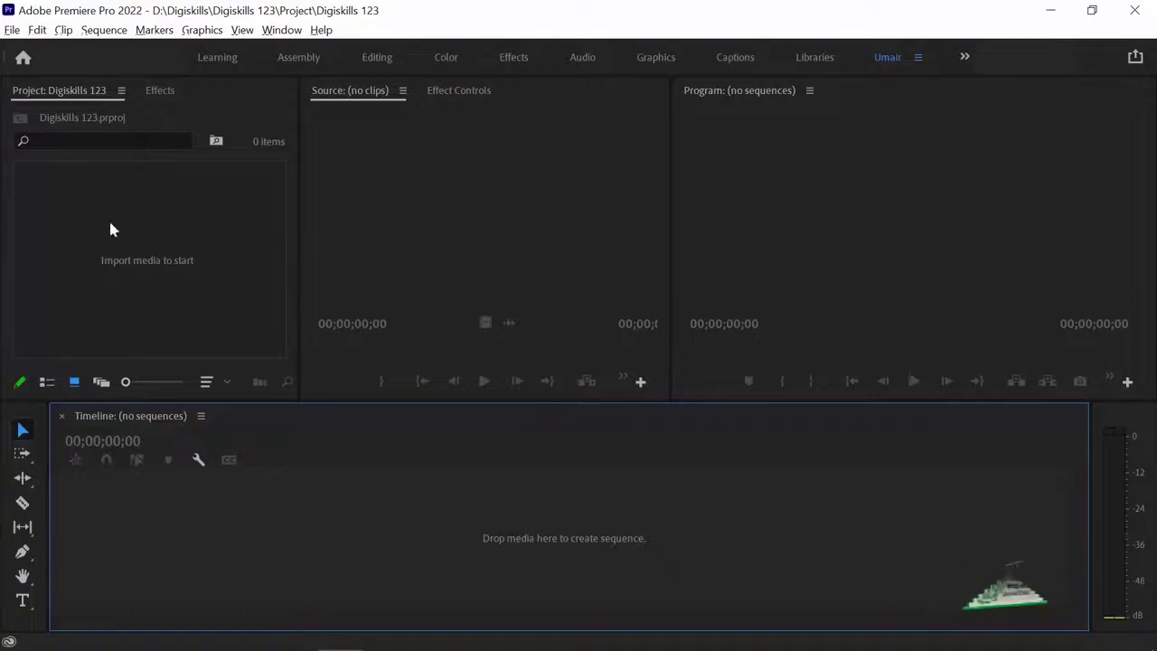
pyautogui.doubleClick(20, 37)
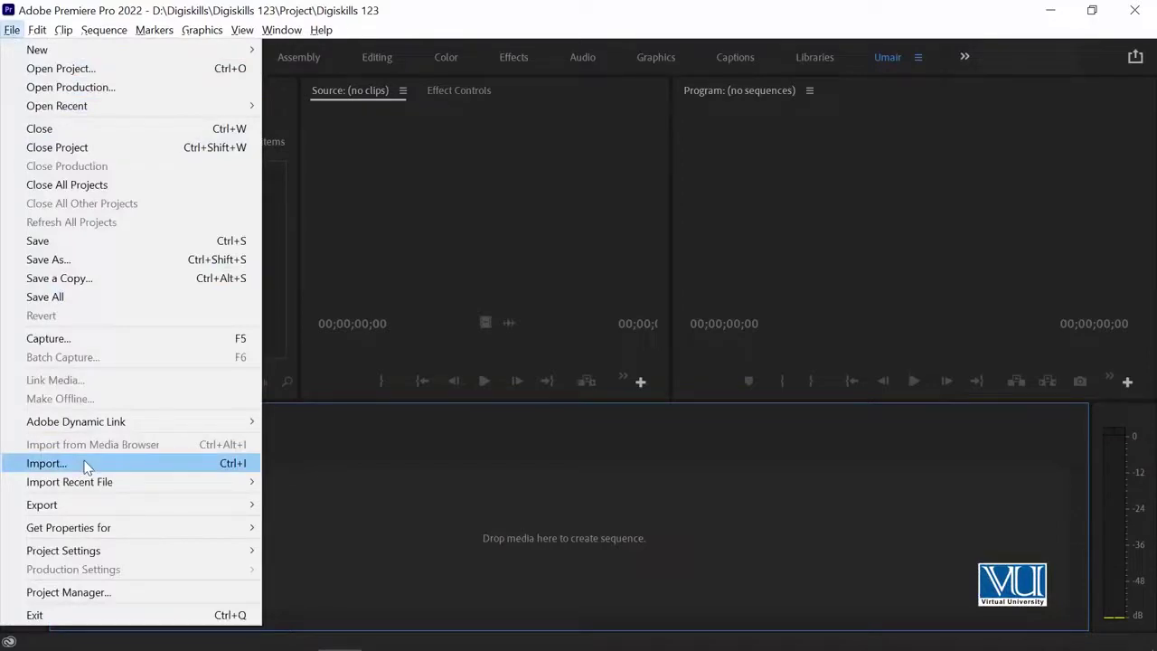
pyautogui.click(87, 466)
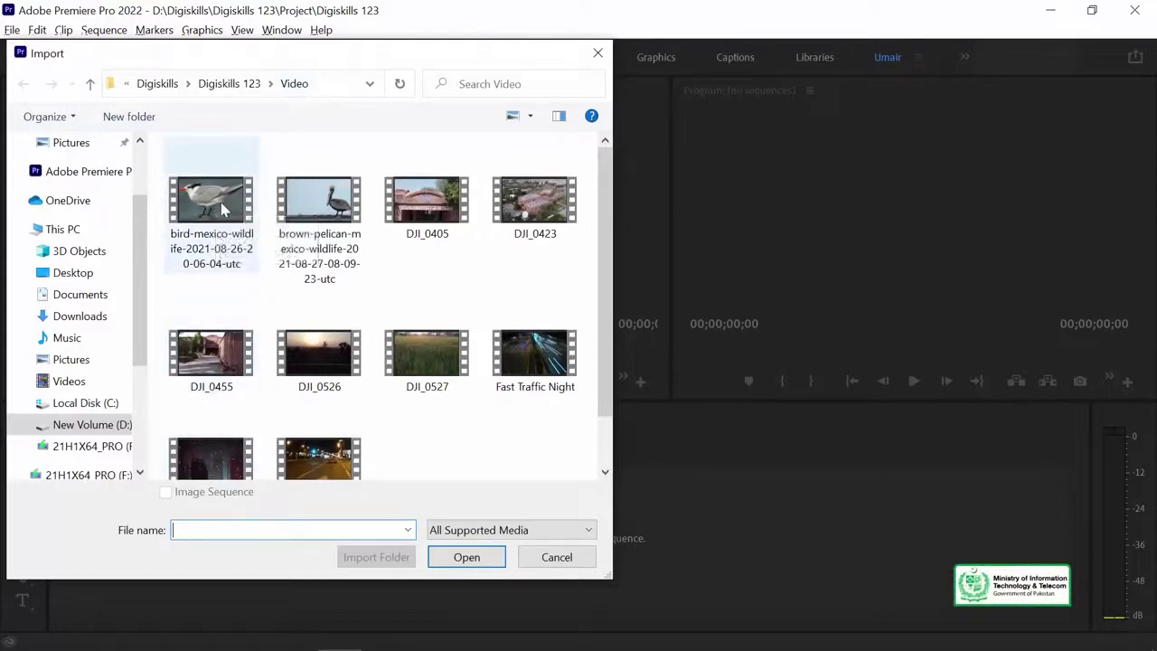
pyautogui.click(228, 206)
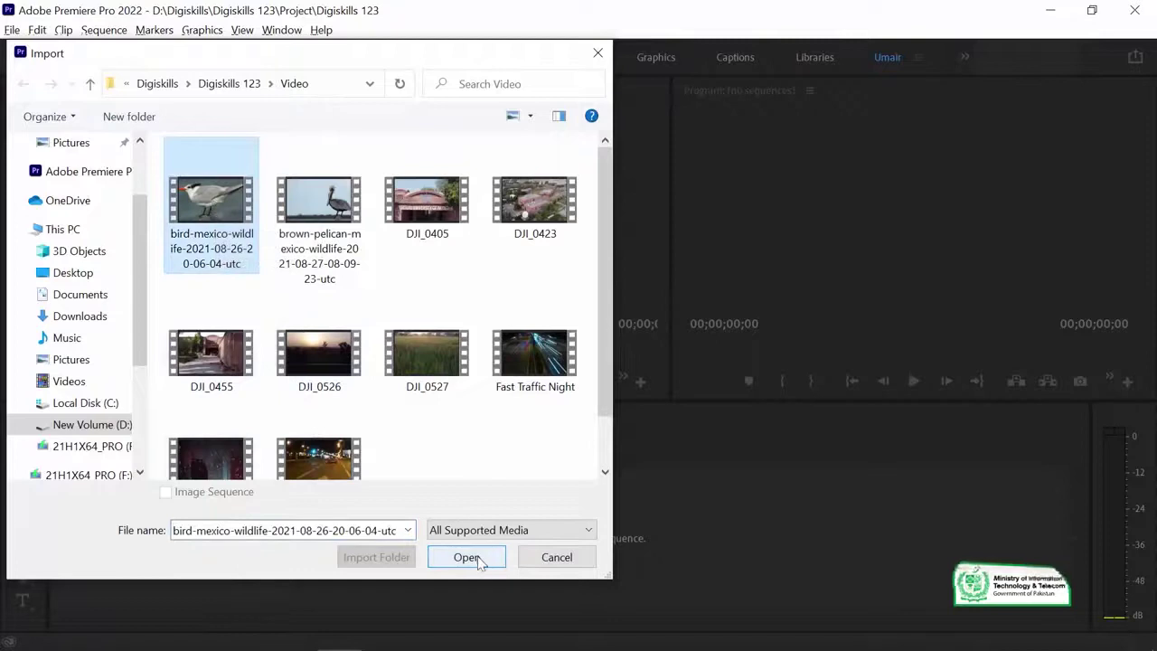
pyautogui.click(485, 560)
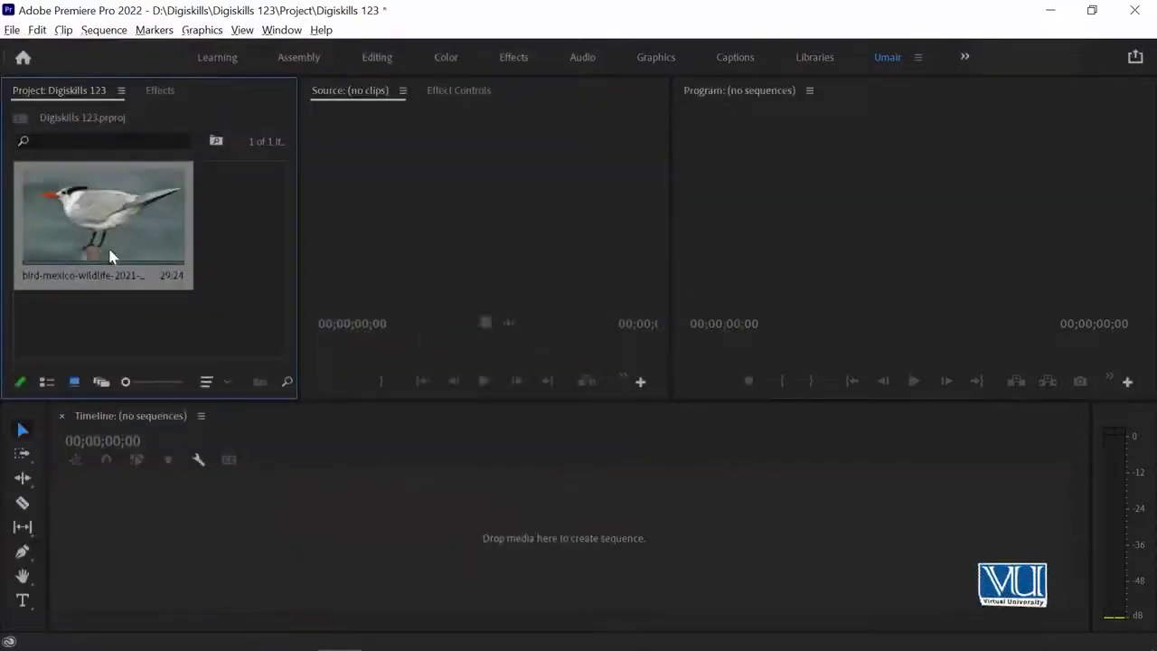
pyautogui.click(150, 329)
pyautogui.press('ctrl+z')
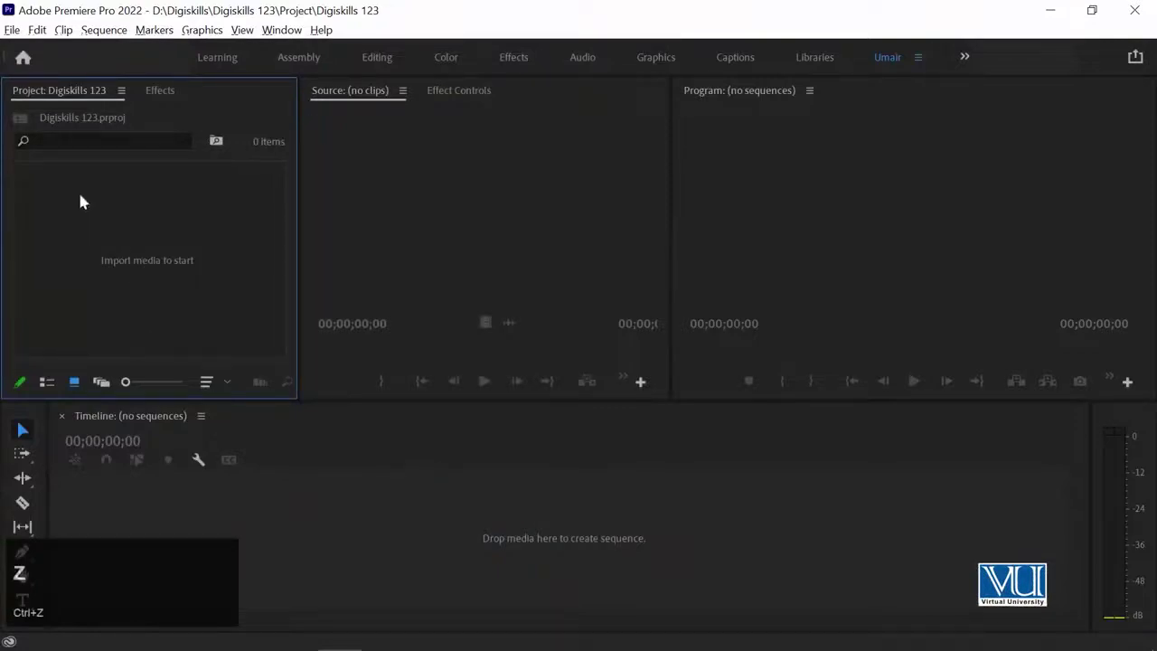
pyautogui.click(15, 39)
pyautogui.click(73, 468)
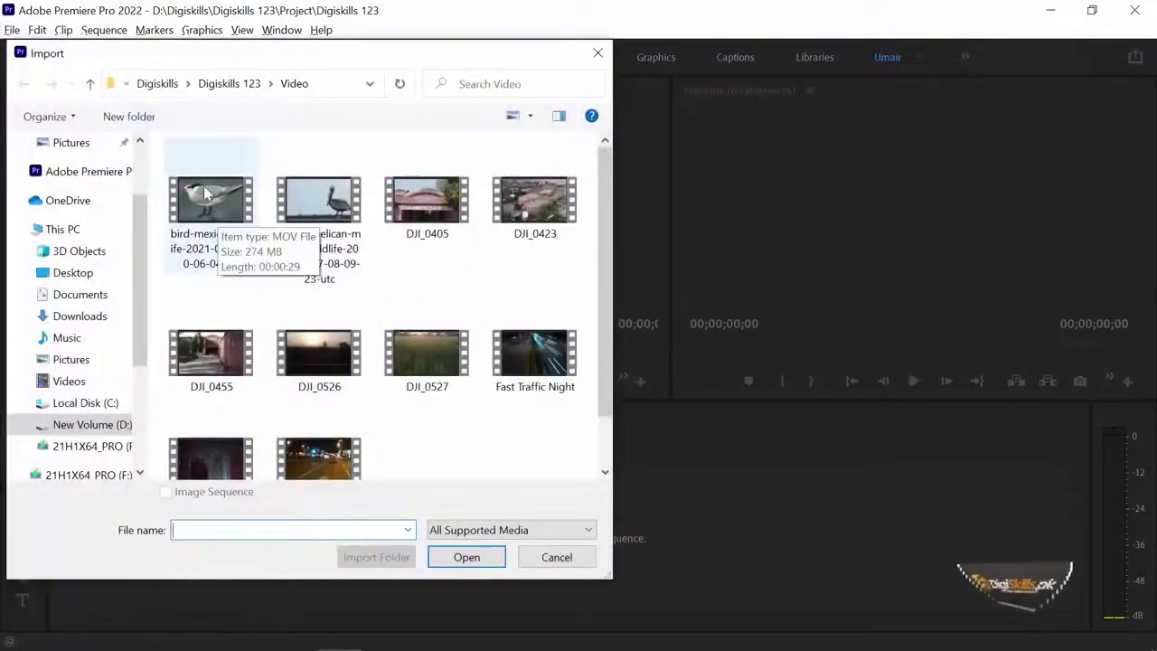
pyautogui.click(207, 195)
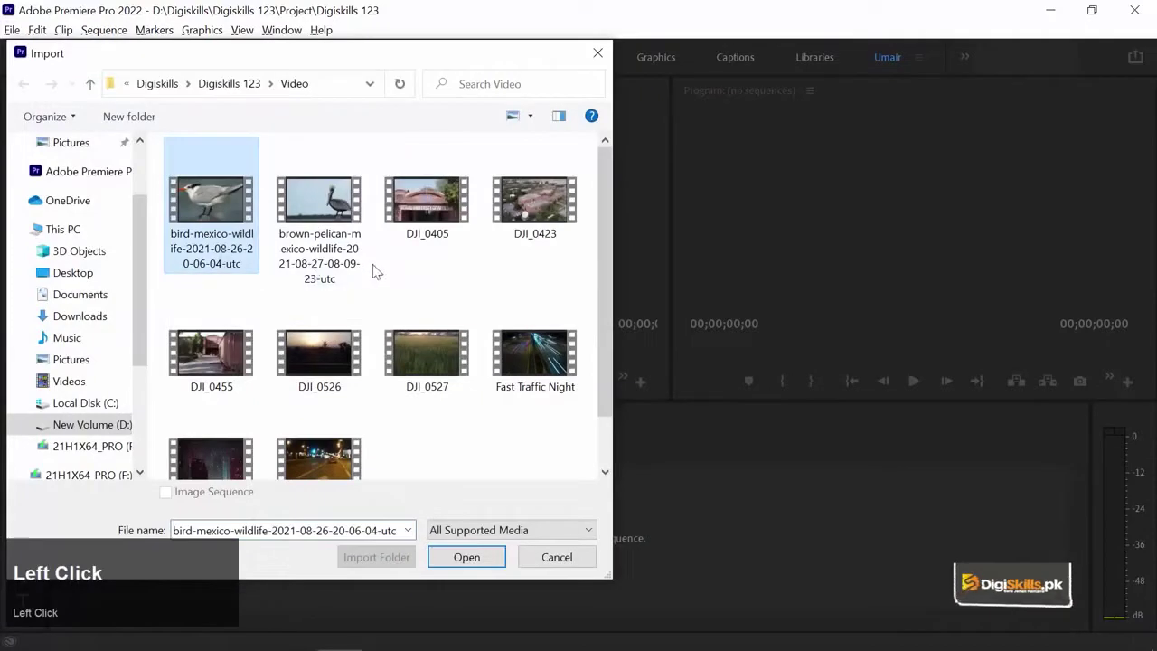
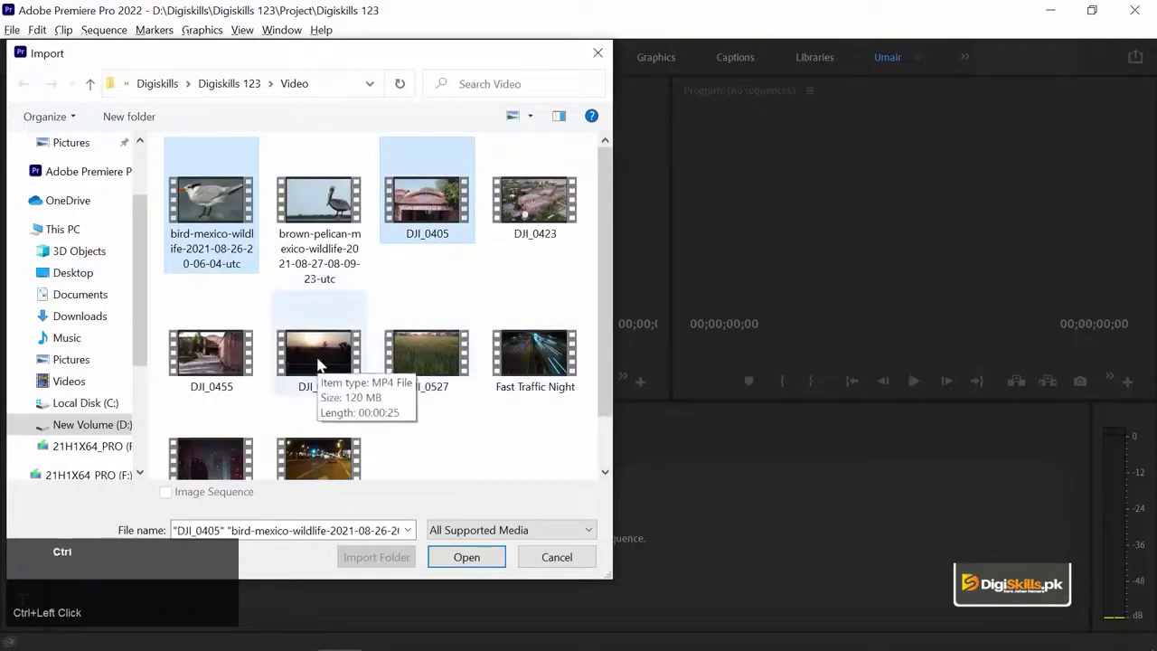
pyautogui.click(322, 364)
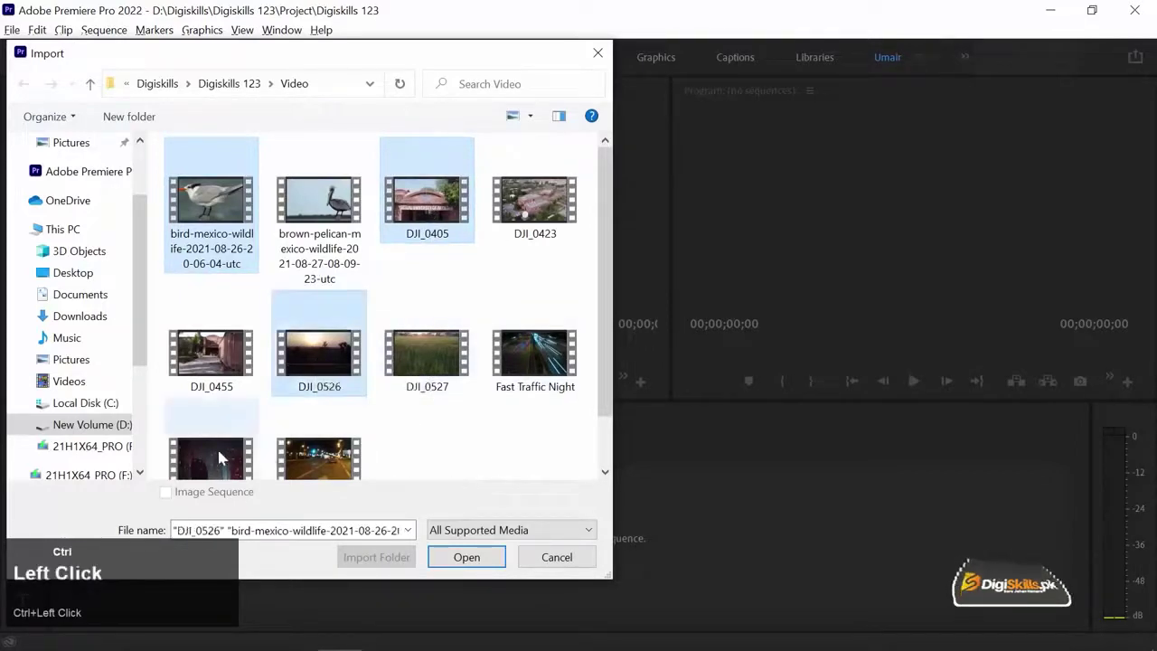
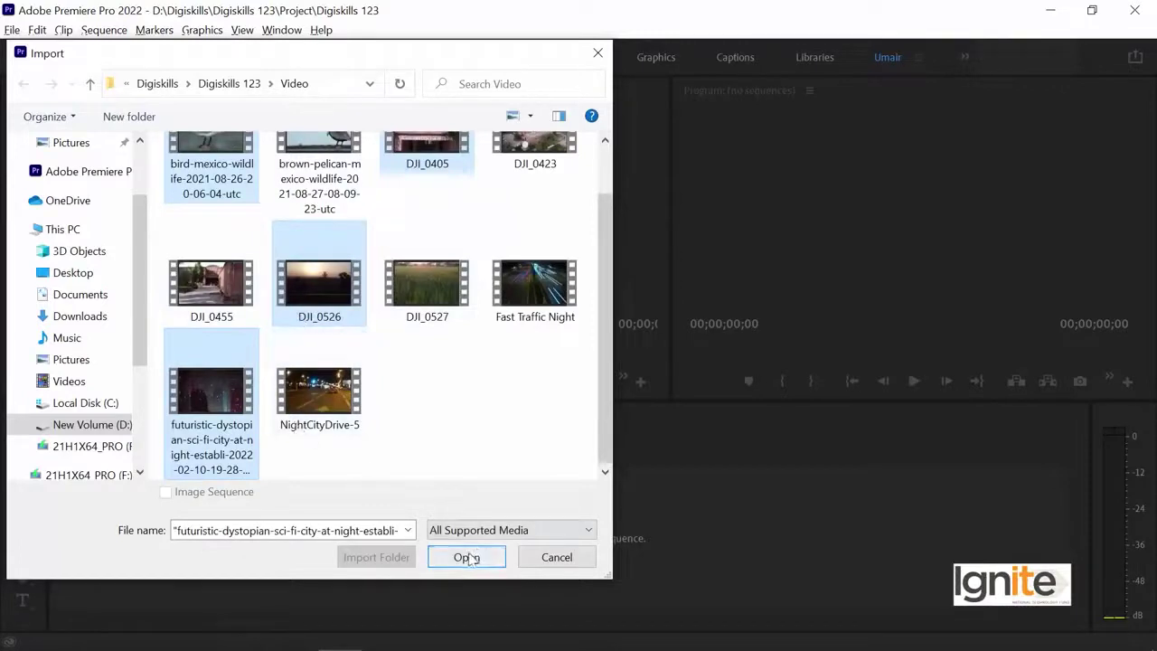
pyautogui.click(472, 559)
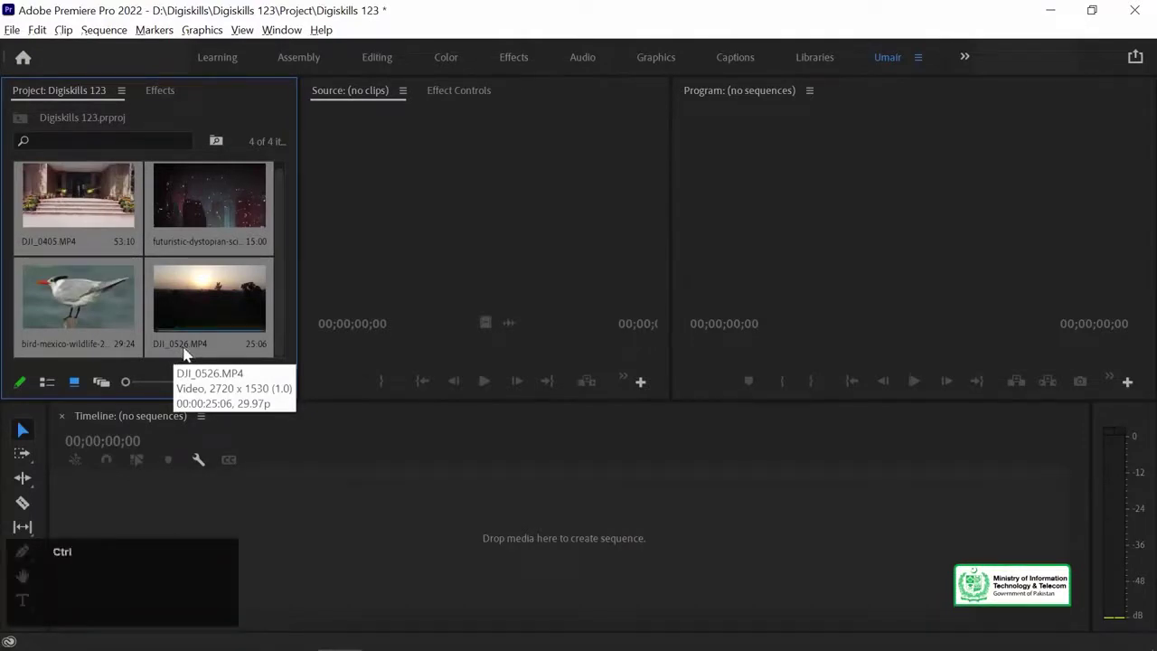
pyautogui.press('ctrl+z')
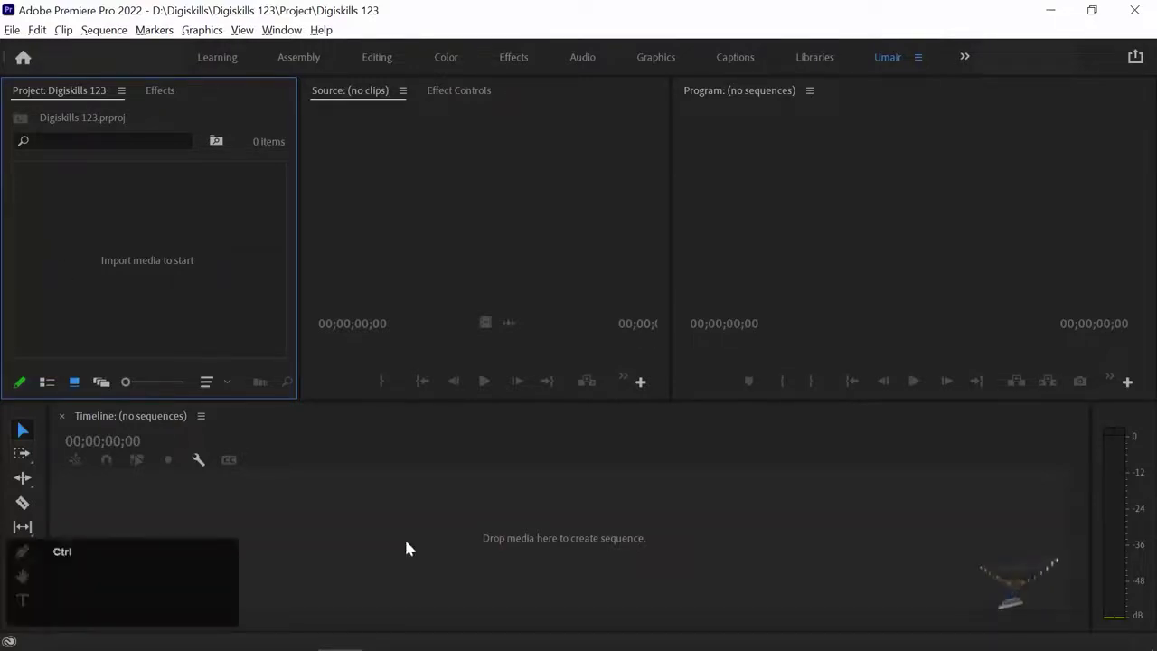
# Step: Bring up the Import dialog (Ctrl+I) browsing the Digiskills 123 Video folder
pyautogui.press('ctrl+i')
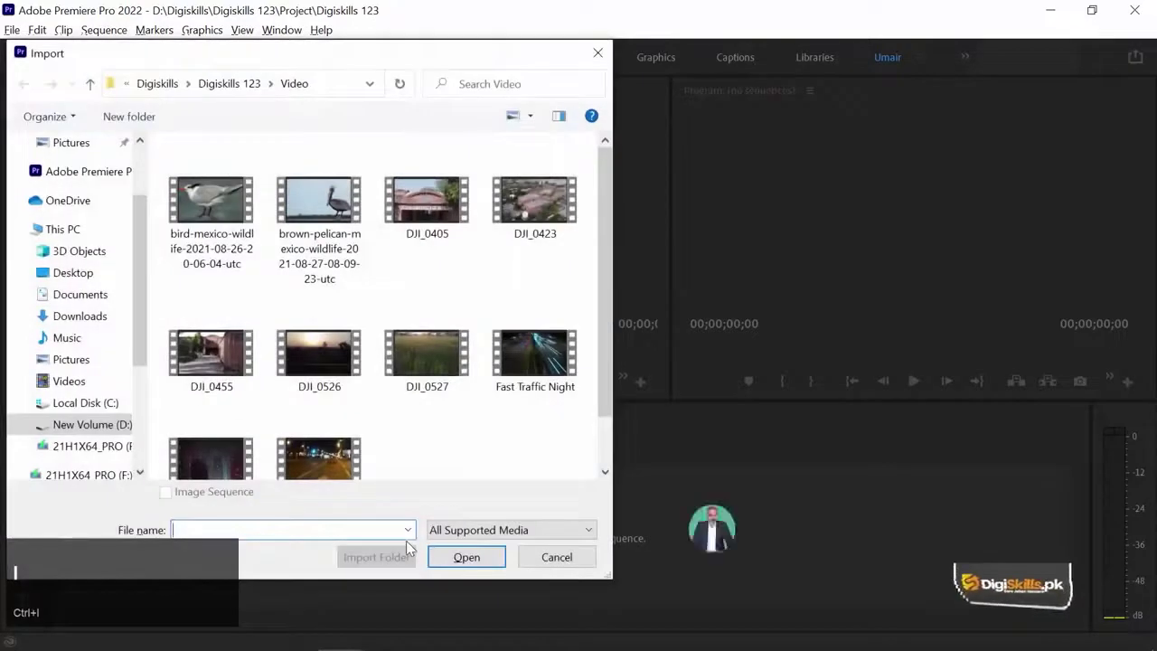
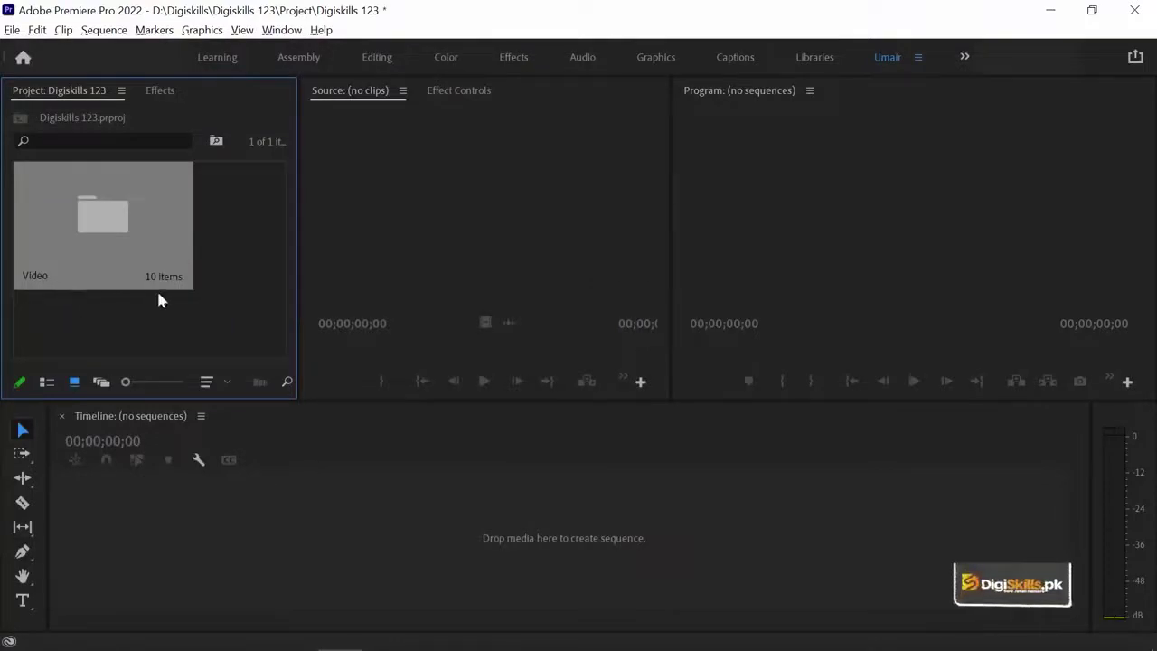
# Step: Remove the Video bin so the project panel is empty again
pyautogui.click(104, 225)
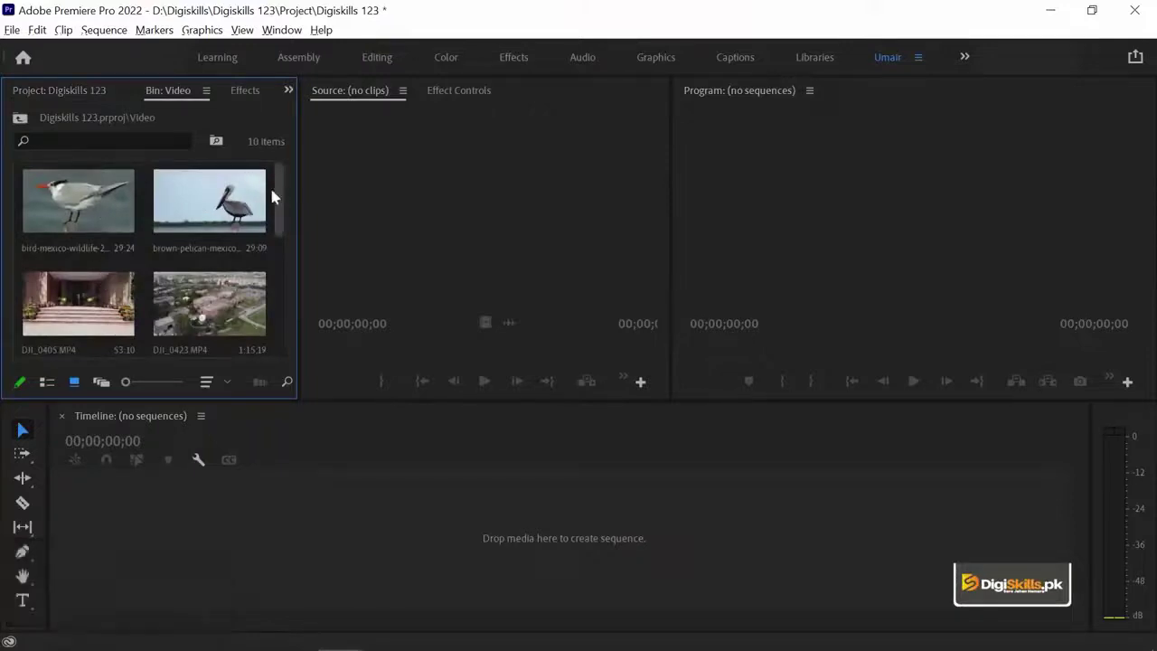
pyautogui.moveTo(287, 215); pyautogui.dragTo(89, 222)
pyautogui.press('ctrl+z')
pyautogui.click(54, 96)
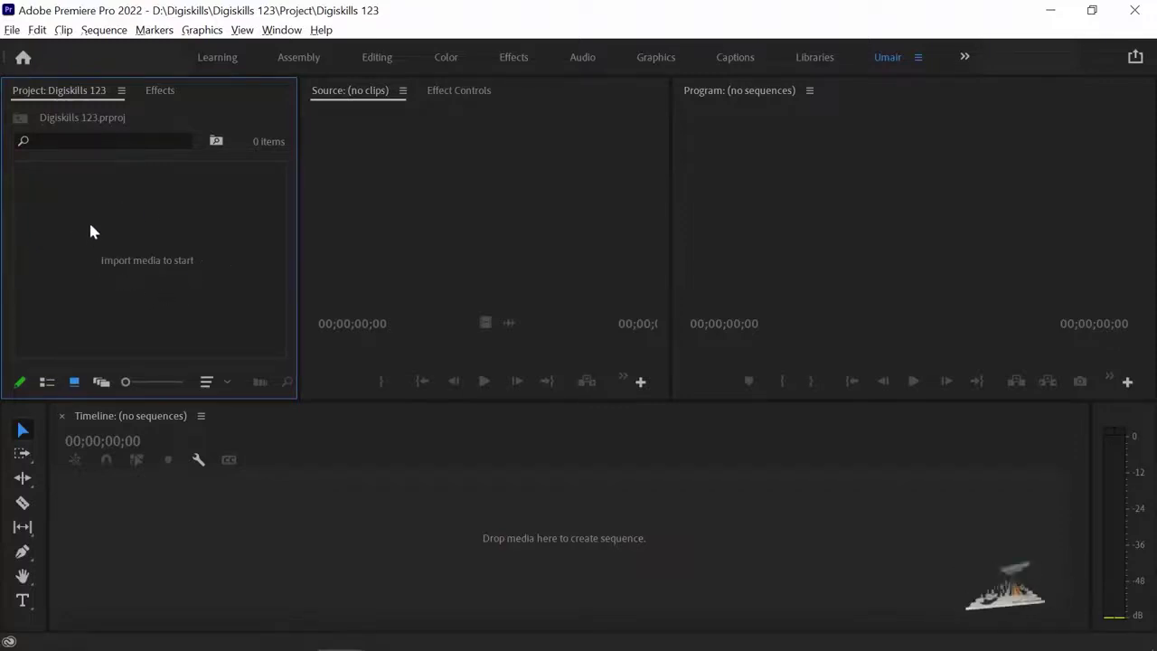
# Step: Start an import, select clips, then cancel without adding anything
pyautogui.click(102, 210)
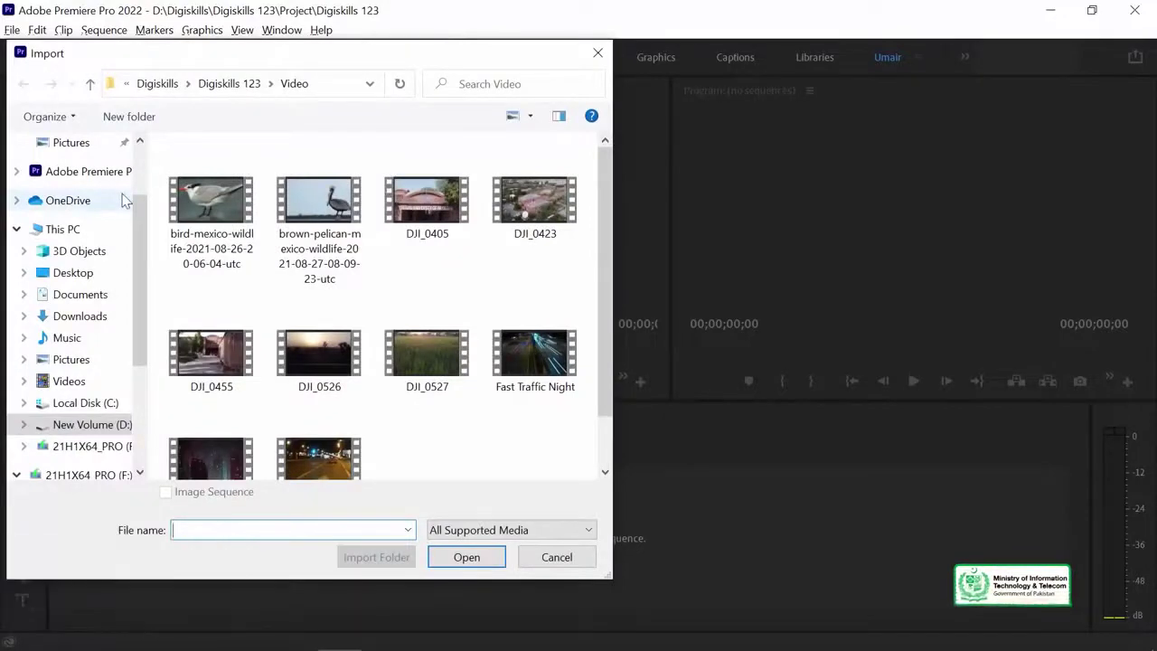
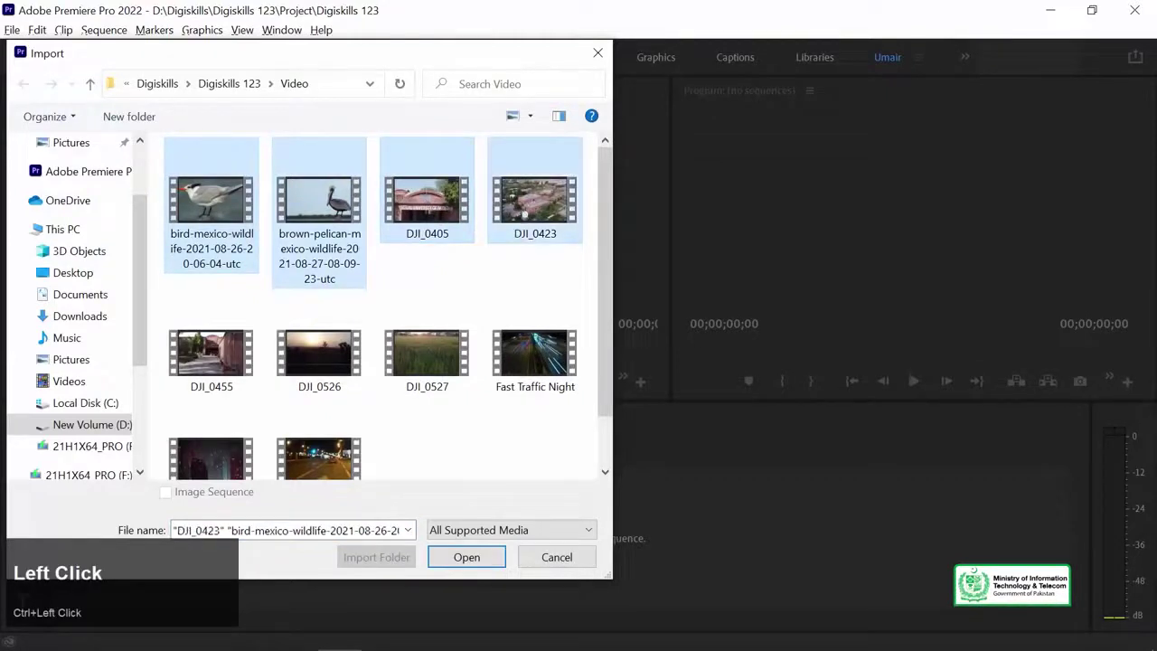
pyautogui.click(557, 566)
pyautogui.click(116, 249)
# Step: Switch to File Explorer's Video folder, preview the DJI_0405 drone clip, then close the player
pyautogui.press('alt+Tab')
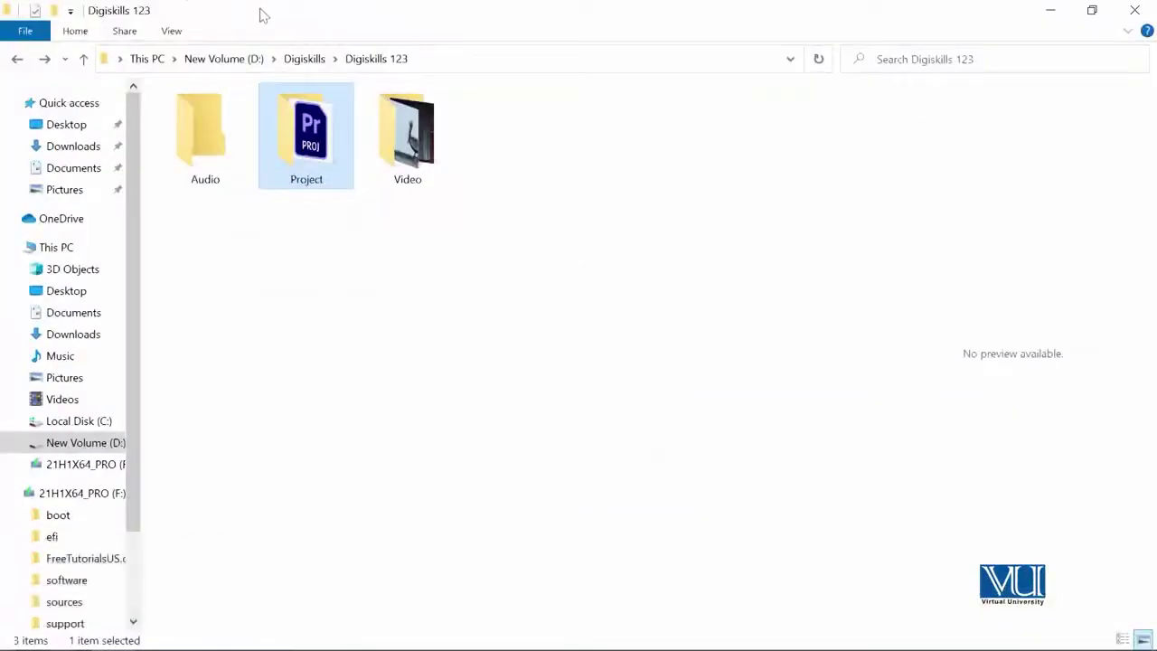
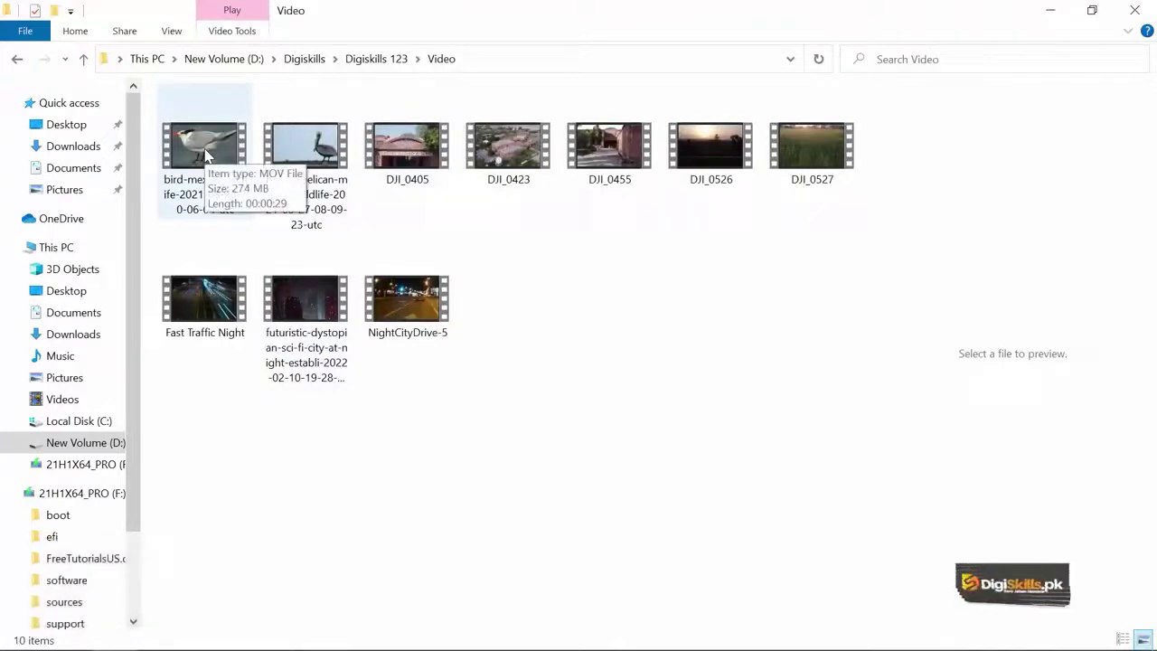
pyautogui.click(324, 154)
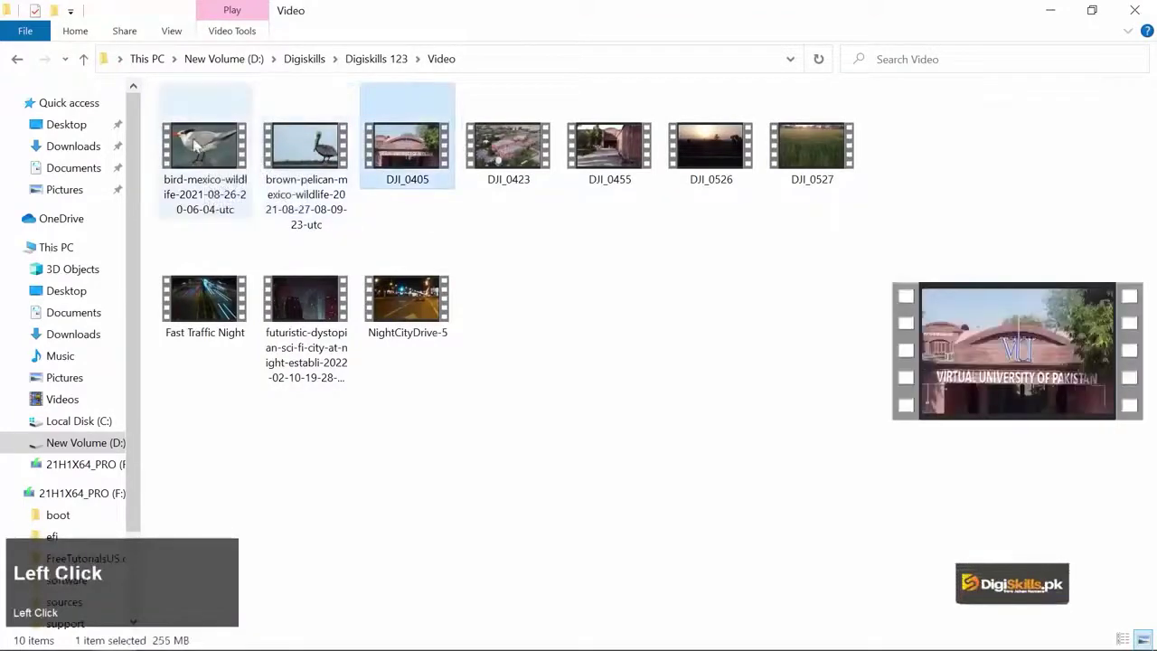
pyautogui.click(424, 157)
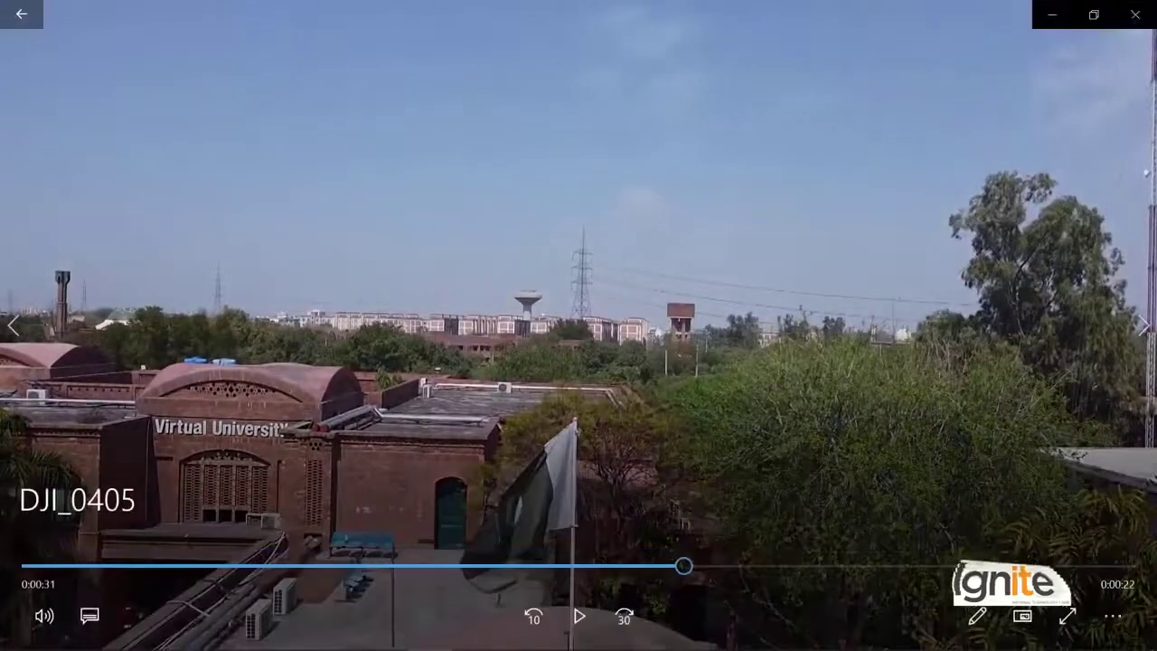
pyautogui.click(1143, 21)
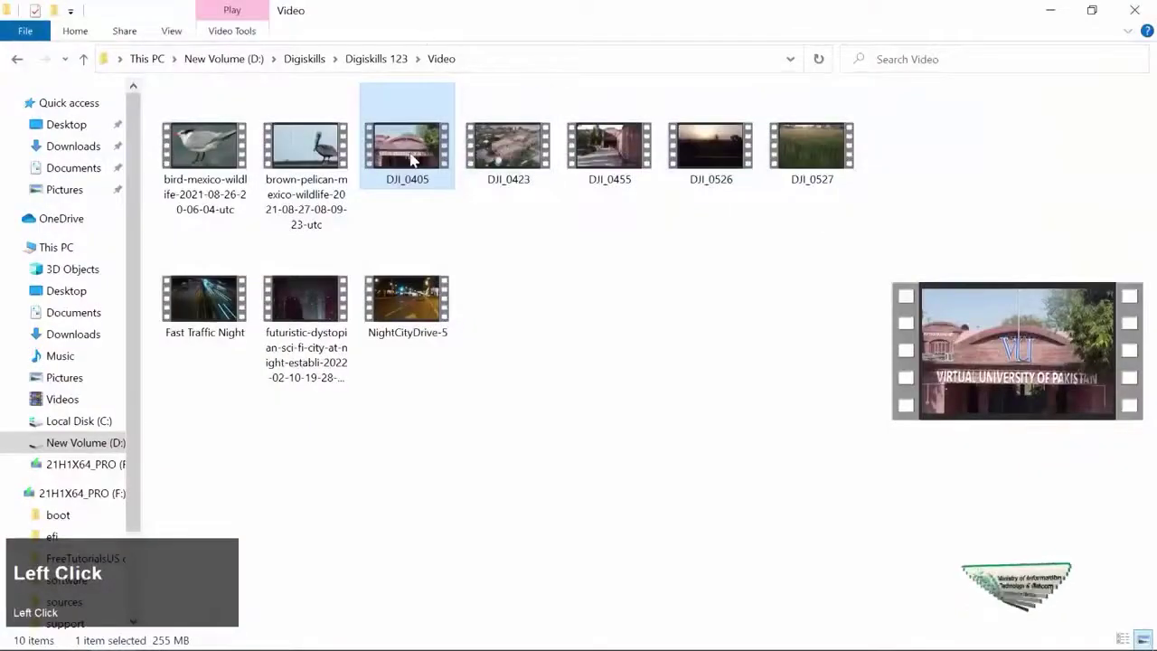